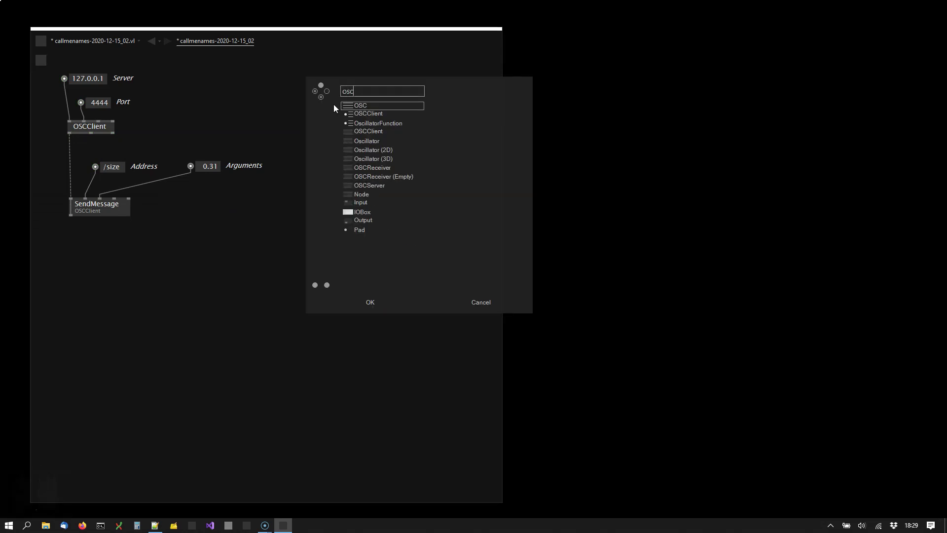
- Attach a Data Preview pad to the OSCServer output showing the received /size message
{"action": "left_click_drag", "start_coordinate": [381, 105], "coordinate": [367, 141]}
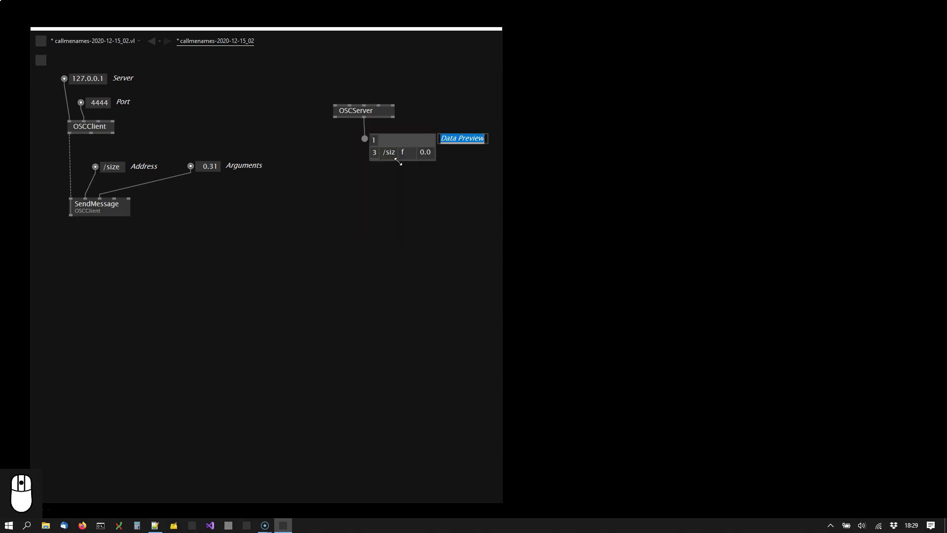
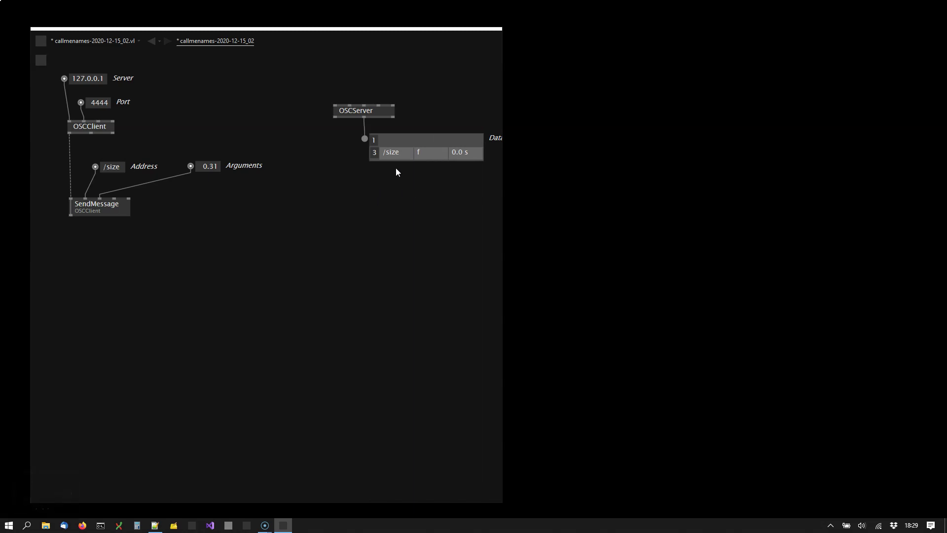
- Chain a second SendMessage after the first and address it /polygon
{"action": "left_click_drag", "start_coordinate": [434, 171], "coordinate": [75, 222]}
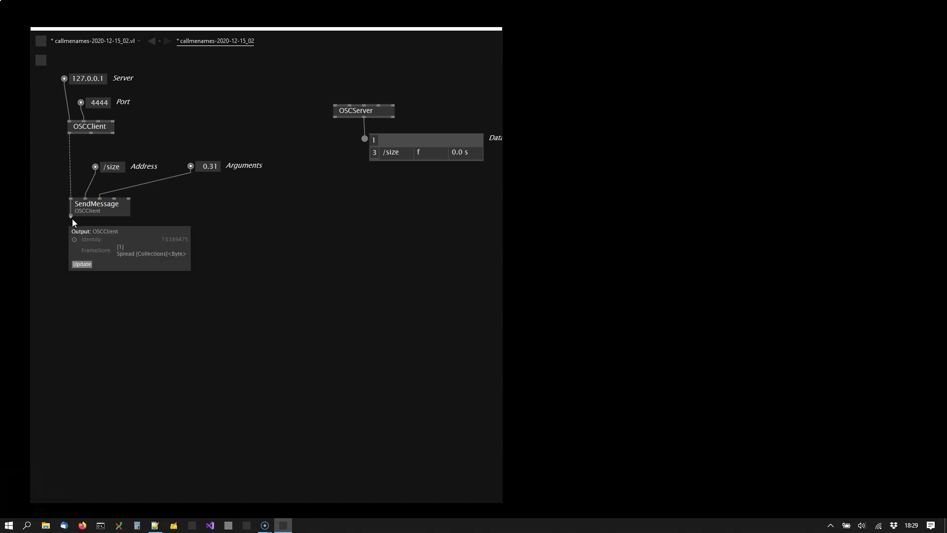
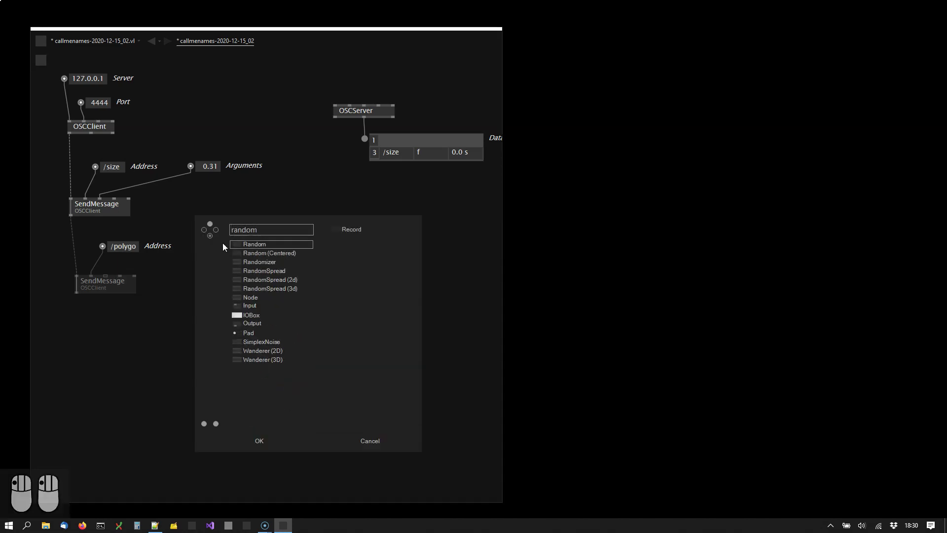
- Add a RandomSpread node and wire its values into the /polygon message arguments
{"action": "left_click_drag", "start_coordinate": [268, 281], "coordinate": [109, 276]}
{"action": "left_click", "coordinate": [176, 277]}
{"action": "left_click_drag", "start_coordinate": [247, 248], "coordinate": [273, 235]}
{"action": "left_click_drag", "start_coordinate": [273, 235], "coordinate": [400, 229]}
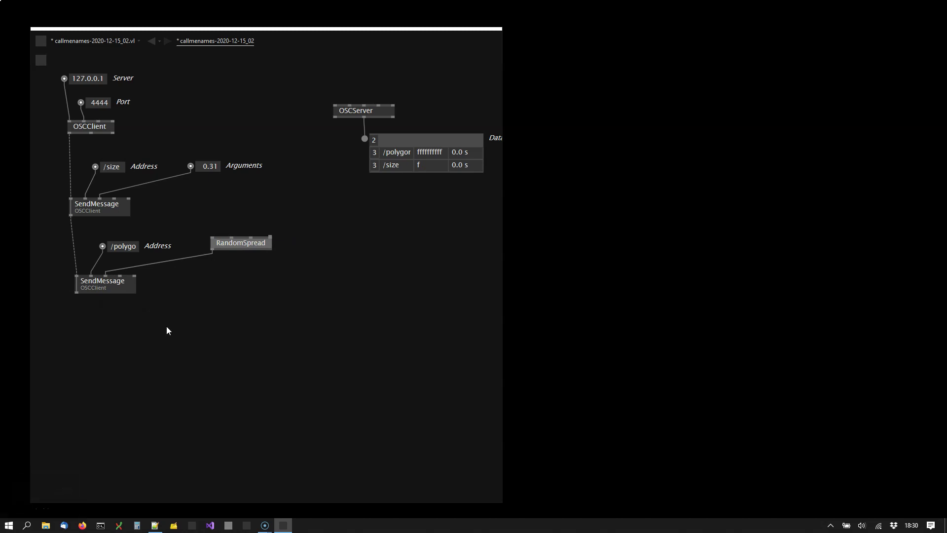
- Chain a third SendMessage (Empty) after the polygon sender
{"action": "left_click", "coordinate": [83, 317]}
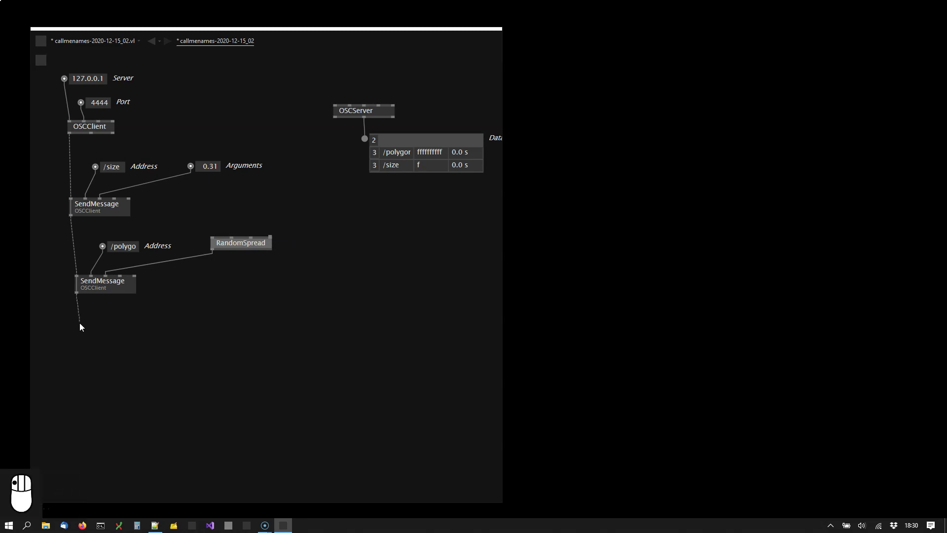
{"action": "left_click_drag", "start_coordinate": [83, 325], "coordinate": [96, 334]}
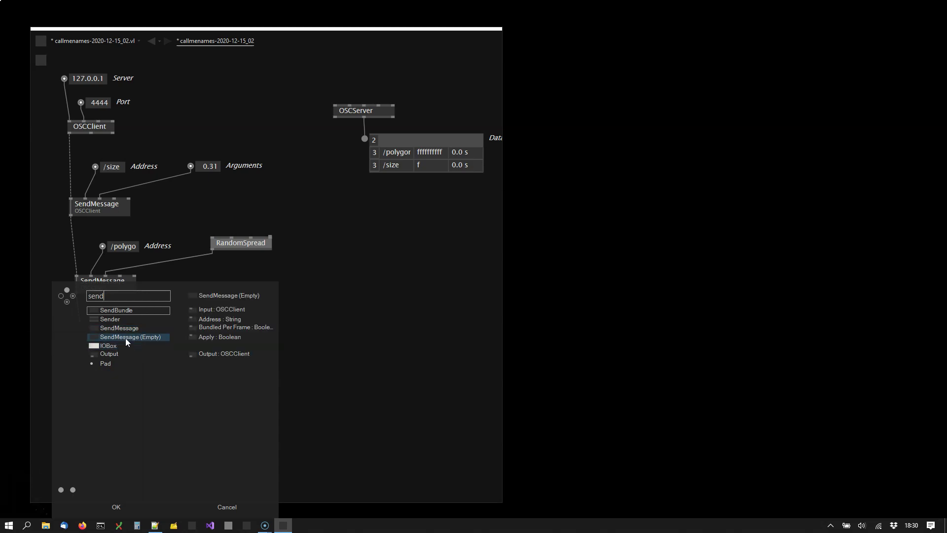
{"action": "left_click", "coordinate": [131, 332]}
- Create an Address IOBox on the new sender for the /particle address
{"action": "left_click_drag", "start_coordinate": [113, 362], "coordinate": [104, 323]}
{"action": "middle_click", "coordinate": [104, 323]}
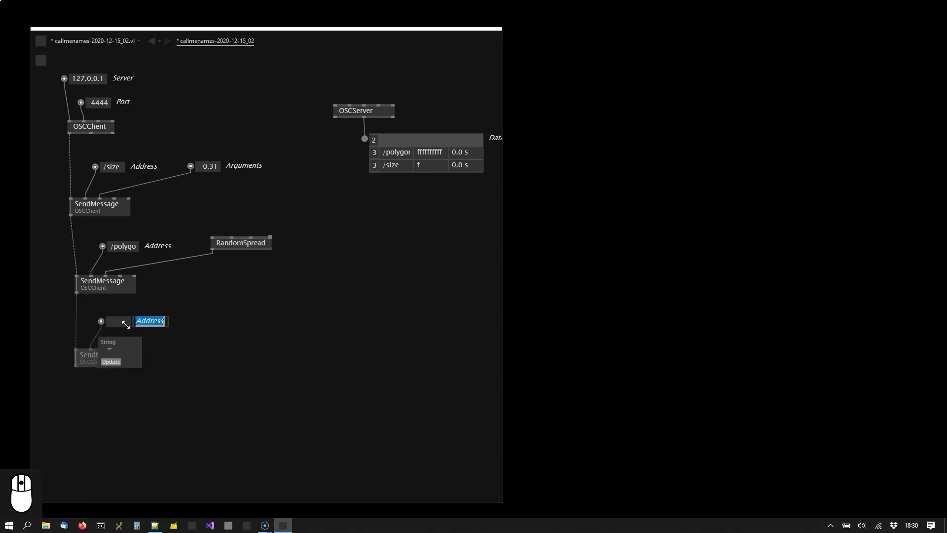